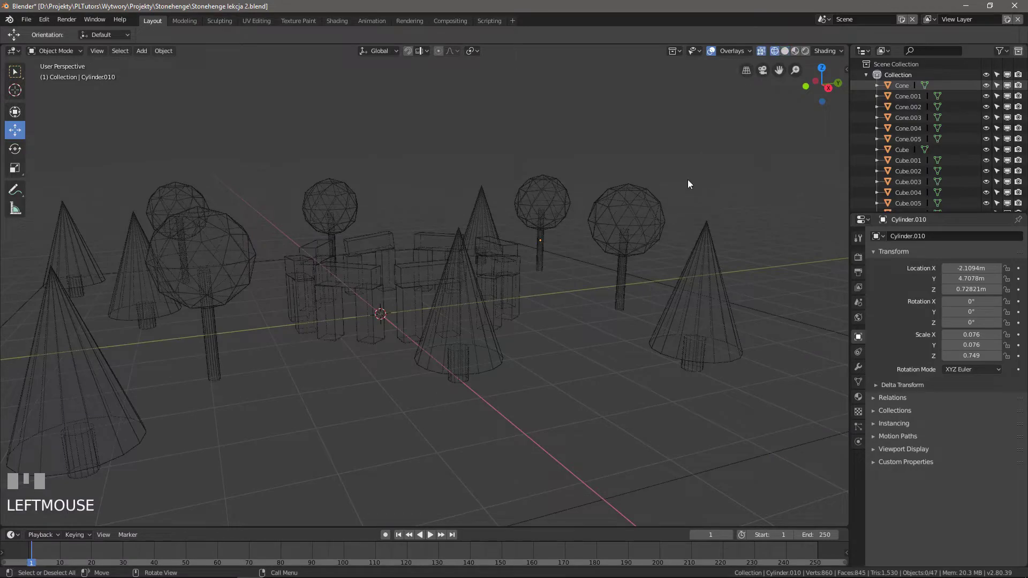
- Show the Stonehenge scene as solid shaded shapes instead of wireframe
{"action": "left_click_drag", "start_coordinate": [679, 211], "coordinate": [788, 49]}
{"action": "left_click", "coordinate": [787, 50]}
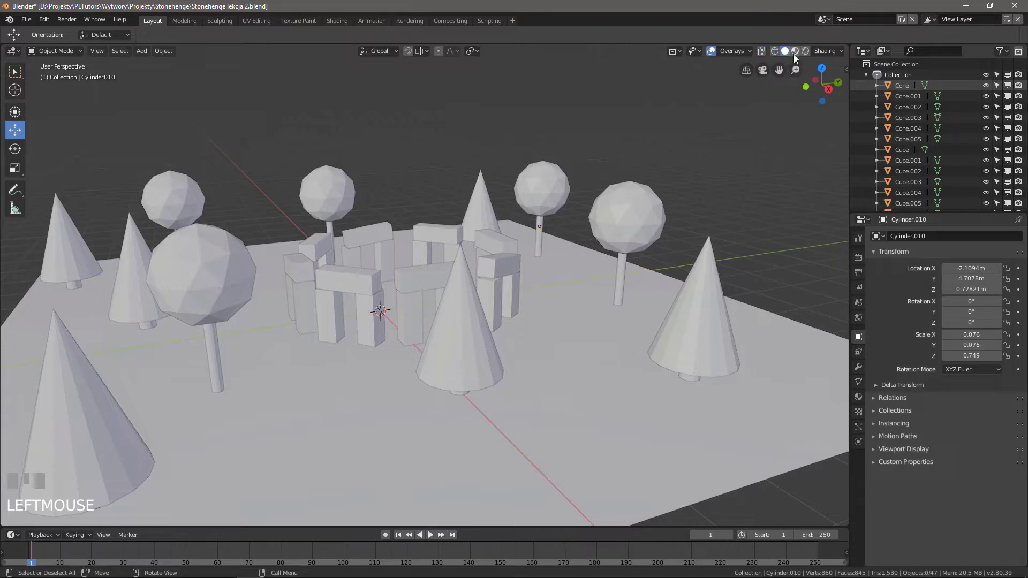
{"action": "left_click", "coordinate": [798, 53]}
{"action": "scroll", "scroll_direction": "up", "scroll_amount": 3}
- Orbit around the stones and preview the scene with rendered lighting
{"action": "left_click_drag", "start_coordinate": [760, 119], "coordinate": [836, 57]}
{"action": "left_click_drag", "start_coordinate": [835, 56], "coordinate": [659, 151]}
{"action": "left_click_drag", "start_coordinate": [659, 151], "coordinate": [811, 53]}
{"action": "left_click", "coordinate": [812, 54]}
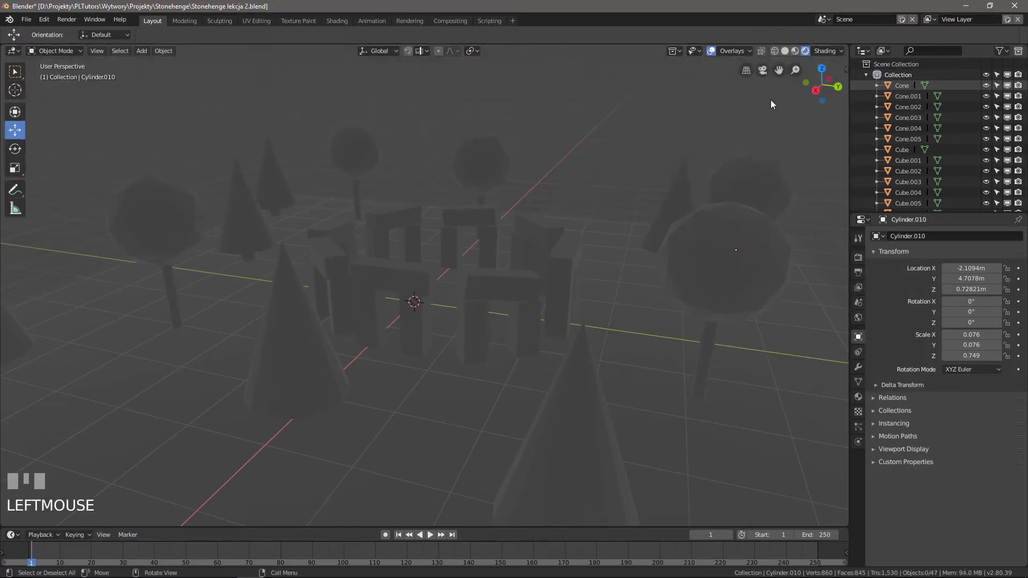
- Frame the whole scene and bring up the Add menu (Shift+A) to place a sun light
{"action": "scroll", "scroll_direction": "down", "scroll_amount": 3}
{"action": "left_click_drag", "start_coordinate": [731, 149], "coordinate": [707, 148]}
{"action": "key", "text": "shift+a"}
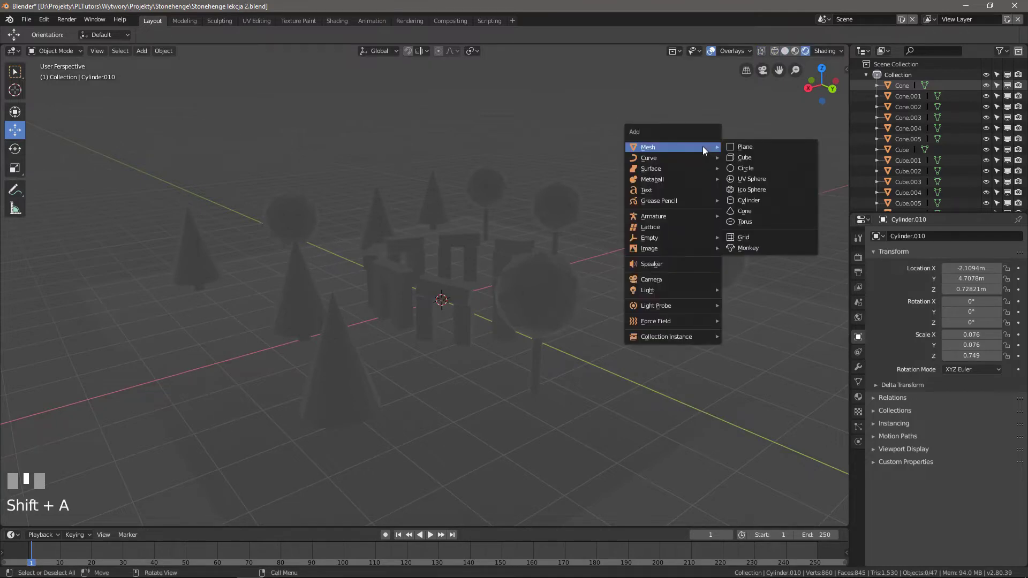
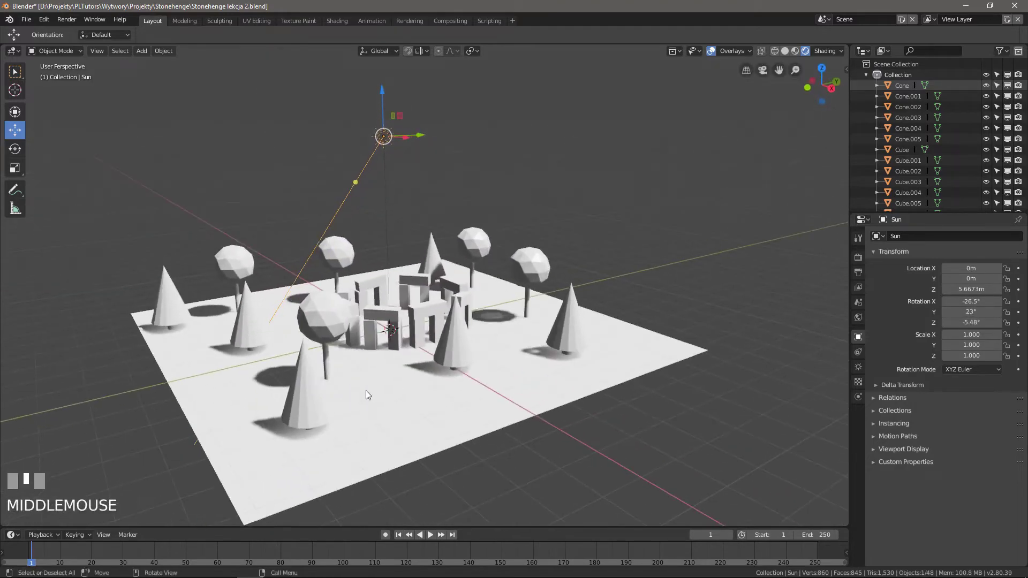
- Tilt the sun to a new angle in several rotations so the shadows fall differently
{"action": "key", "text": "g"}
{"action": "left_click", "coordinate": [499, 342]}
{"action": "key", "text": "r"}
{"action": "left_click", "coordinate": [749, 274]}
{"action": "key", "text": "r"}
{"action": "left_click", "coordinate": [621, 333]}
{"action": "key", "text": "r"}
{"action": "left_click", "coordinate": [589, 276]}
- Select a lintel stone and show its empty Material Properties
{"action": "scroll", "scroll_direction": "up", "scroll_amount": 3}
{"action": "left_click_drag", "start_coordinate": [475, 312], "coordinate": [292, 288]}
{"action": "key", "text": "r"}
{"action": "left_click", "coordinate": [292, 289]}
{"action": "left_click", "coordinate": [423, 333]}
{"action": "scroll", "scroll_direction": "up", "scroll_amount": 3}
{"action": "left_click_drag", "start_coordinate": [471, 396], "coordinate": [866, 400]}
{"action": "left_click", "coordinate": [867, 399]}
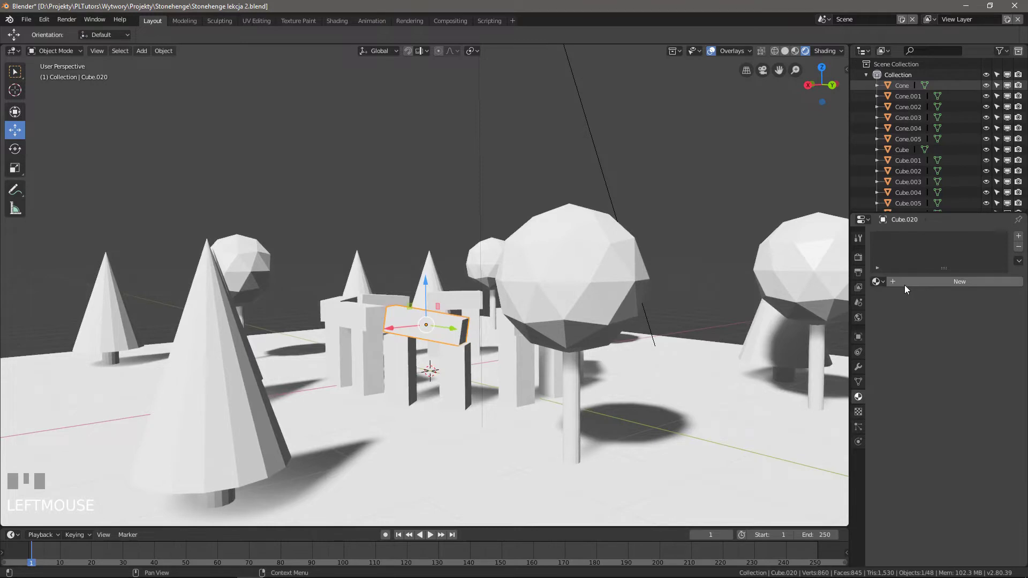
- Give the lintel stone a new dark grey material named Kamien
{"action": "left_click", "coordinate": [909, 286]}
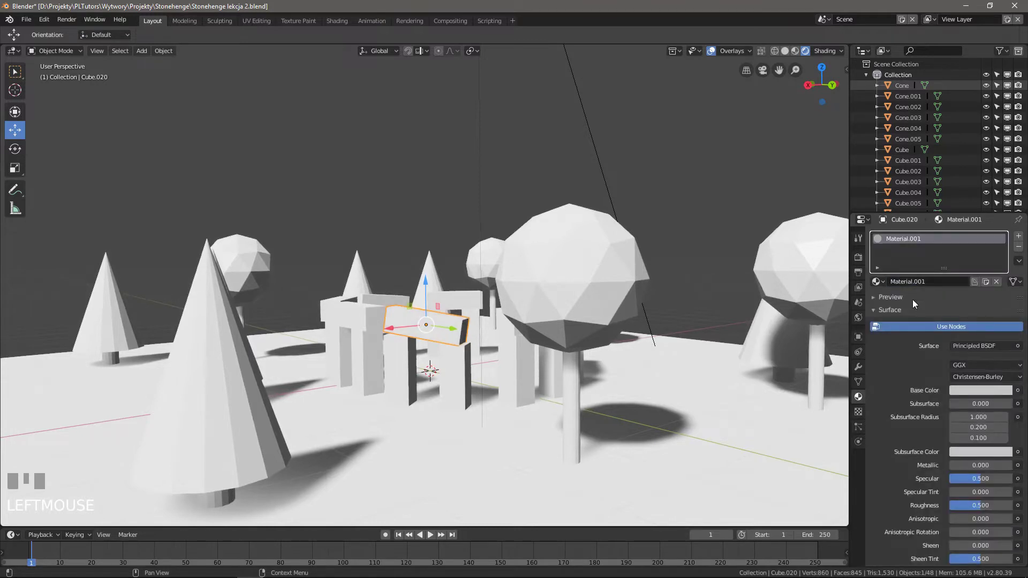
{"action": "left_click", "coordinate": [916, 244]}
{"action": "left_click_drag", "start_coordinate": [916, 244], "coordinate": [986, 391]}
{"action": "key", "text": "Return"}
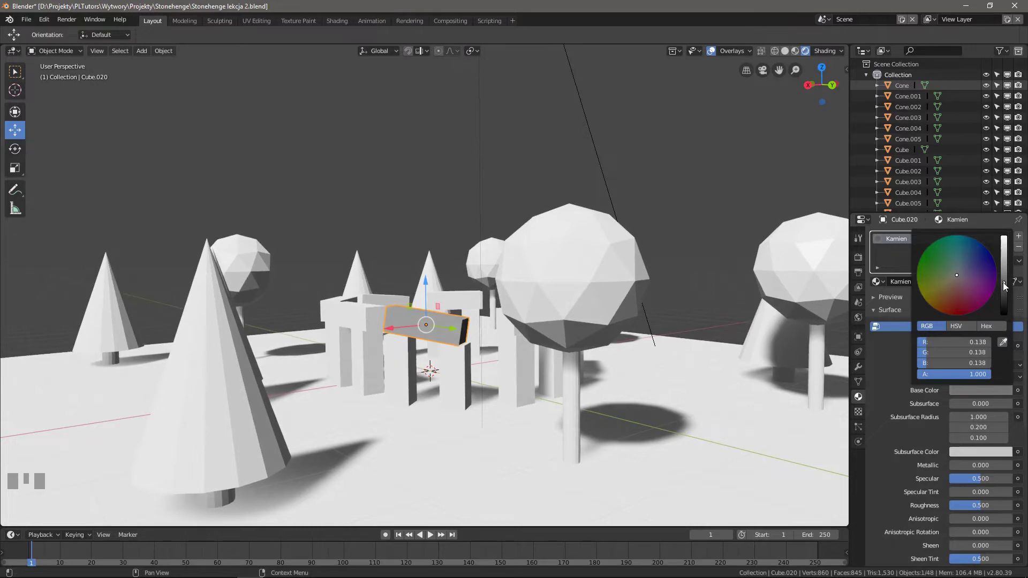
{"action": "left_click_drag", "start_coordinate": [589, 367], "coordinate": [614, 314]}
- Give a tree crown sphere a new material of its own
{"action": "left_click", "coordinate": [614, 314]}
{"action": "left_click", "coordinate": [920, 281]}
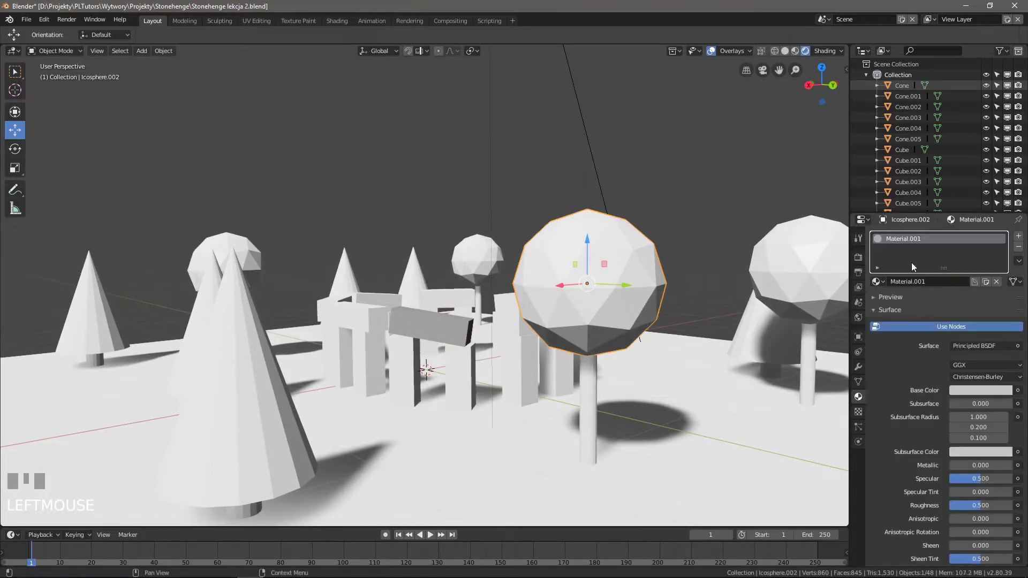
- Name the crown material Liscie and make its base colour green
{"action": "left_click", "coordinate": [917, 241]}
{"action": "left_click_drag", "start_coordinate": [917, 240], "coordinate": [971, 396]}
{"action": "key", "text": "Return"}
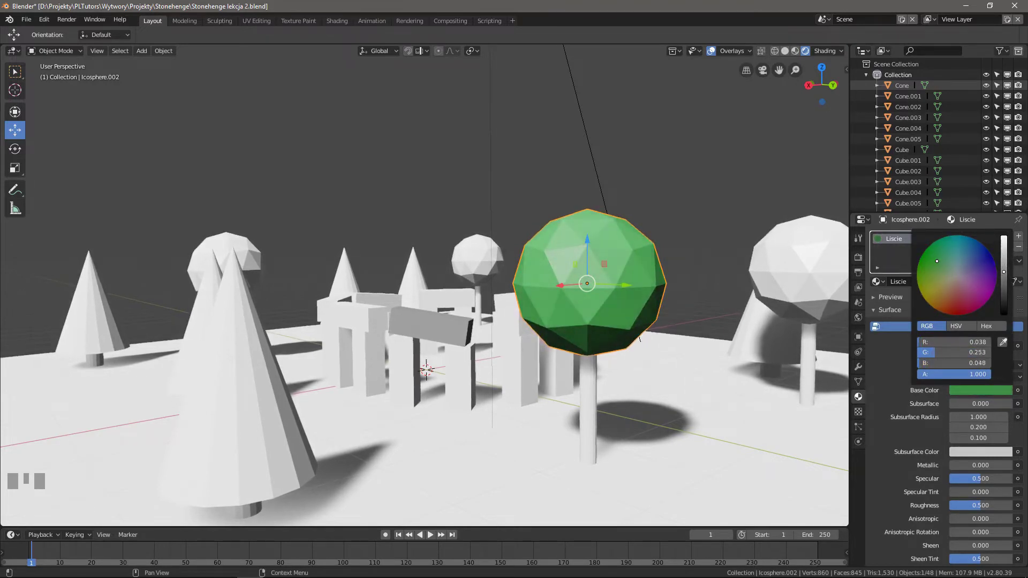
- Select the ground plane and give it a new material
{"action": "scroll", "scroll_direction": "down", "scroll_amount": 3}
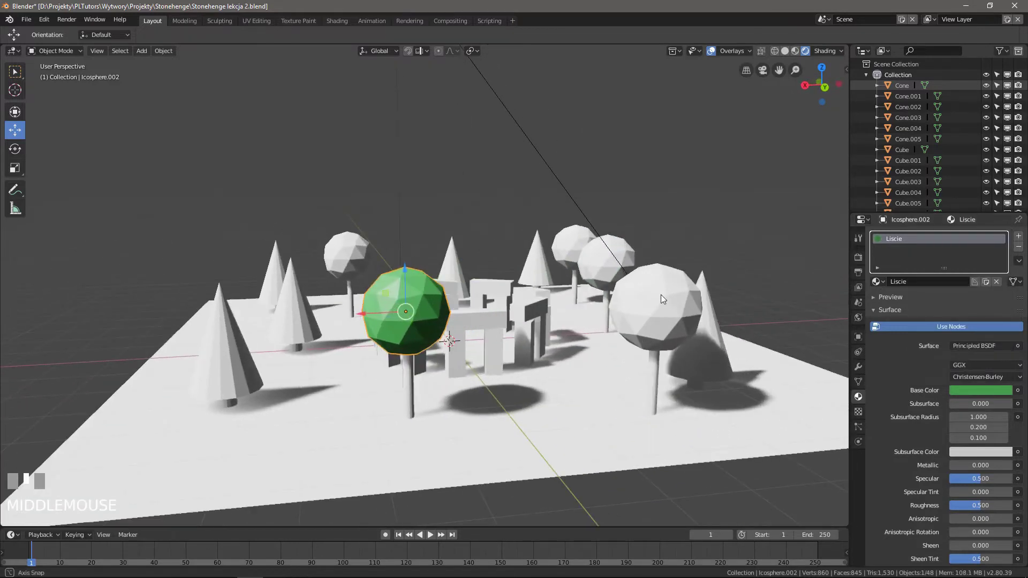
{"action": "left_click_drag", "start_coordinate": [664, 296], "coordinate": [653, 389]}
{"action": "left_click", "coordinate": [654, 390]}
{"action": "left_click", "coordinate": [915, 282]}
- Name the plane material Trawa and make the ground green
{"action": "left_click", "coordinate": [917, 243]}
{"action": "key", "text": "Return"}
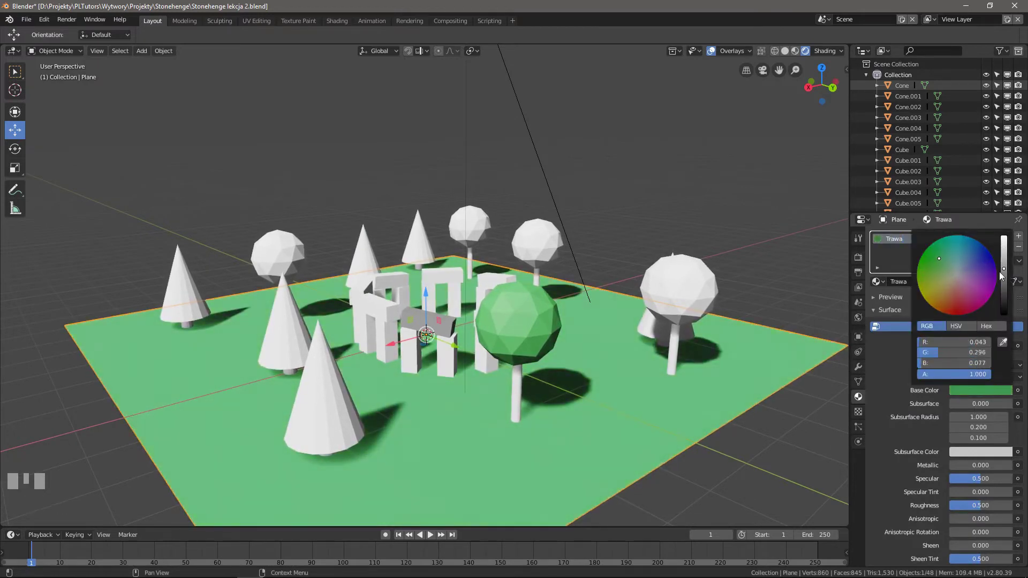
{"action": "left_click", "coordinate": [526, 393]}
- Give a tree trunk a new brown material named Pien
{"action": "left_click", "coordinate": [934, 280]}
{"action": "left_click_drag", "start_coordinate": [923, 243], "coordinate": [962, 395]}
{"action": "key", "text": "Return"}
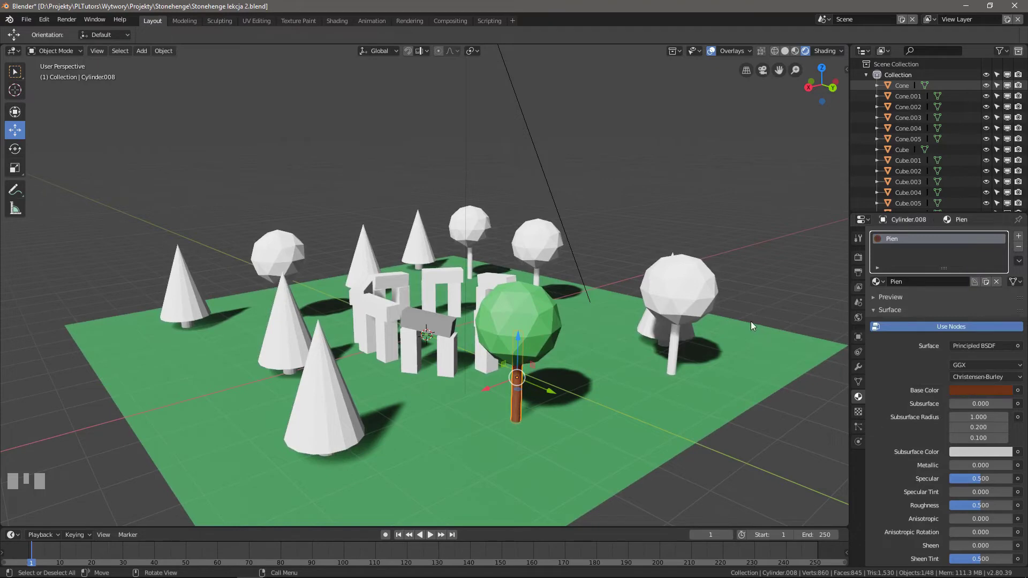
- Select two white tree crowns and a cone tree together for the foliage material
{"action": "left_click_drag", "start_coordinate": [756, 312], "coordinate": [749, 306]}
{"action": "left_click", "coordinate": [750, 305]}
{"action": "left_click_drag", "start_coordinate": [705, 320], "coordinate": [610, 255]}
{"action": "left_click", "coordinate": [610, 255]}
{"action": "left_click", "coordinate": [439, 203]}
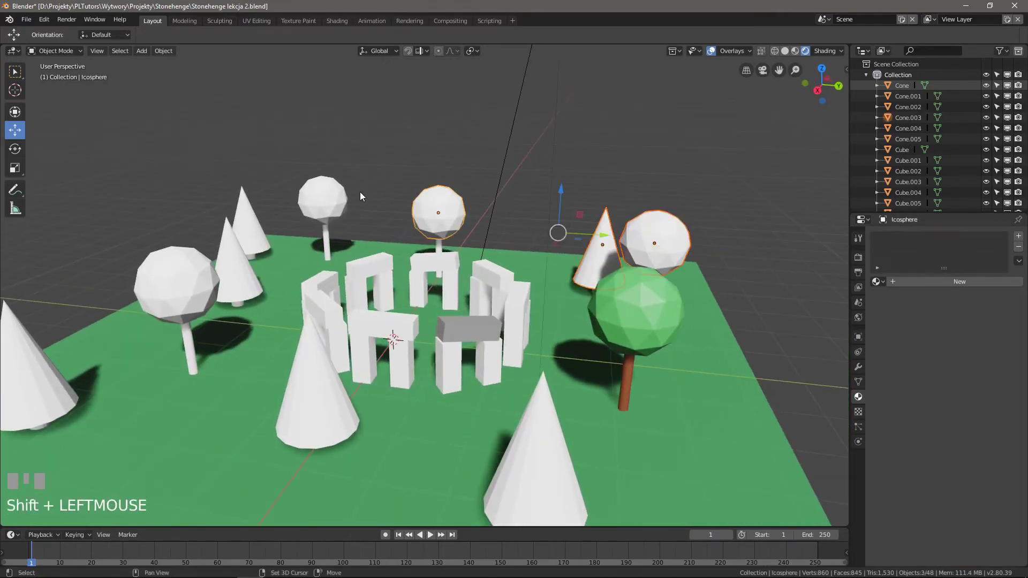
- Add the remaining cones and crown spheres to the selection
{"action": "left_click", "coordinate": [334, 193]}
{"action": "left_click", "coordinate": [251, 220]}
{"action": "left_click", "coordinate": [236, 275]}
{"action": "left_click", "coordinate": [191, 286]}
{"action": "left_click", "coordinate": [41, 374]}
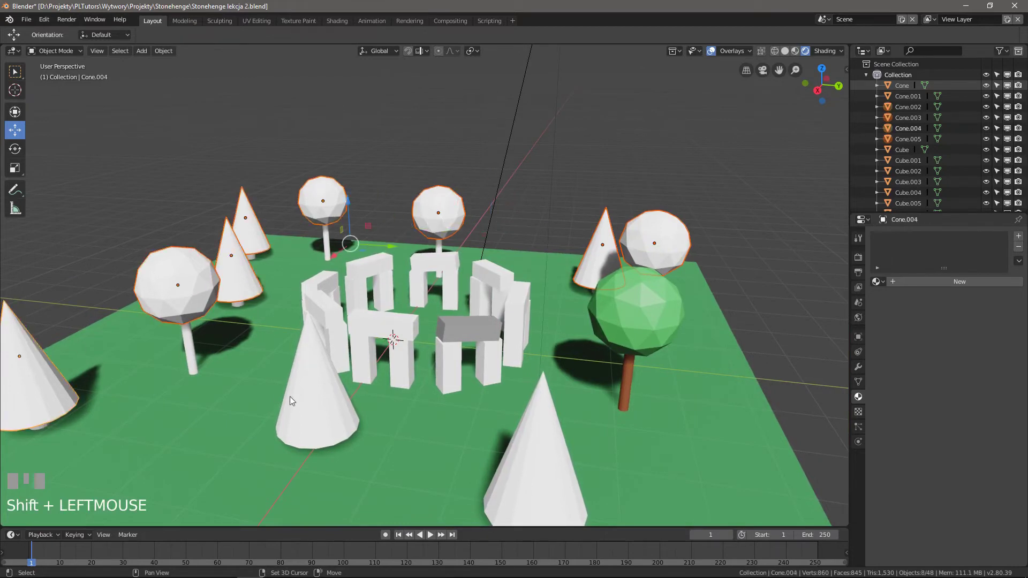
{"action": "left_click", "coordinate": [308, 400]}
{"action": "left_click", "coordinate": [524, 459]}
- Make the green crown active and link the Liscie material to all selected trees (Ctrl+L)
{"action": "scroll", "scroll_direction": "down", "scroll_amount": 3}
{"action": "left_click_drag", "start_coordinate": [689, 453], "coordinate": [450, 351]}
{"action": "left_click", "coordinate": [450, 352]}
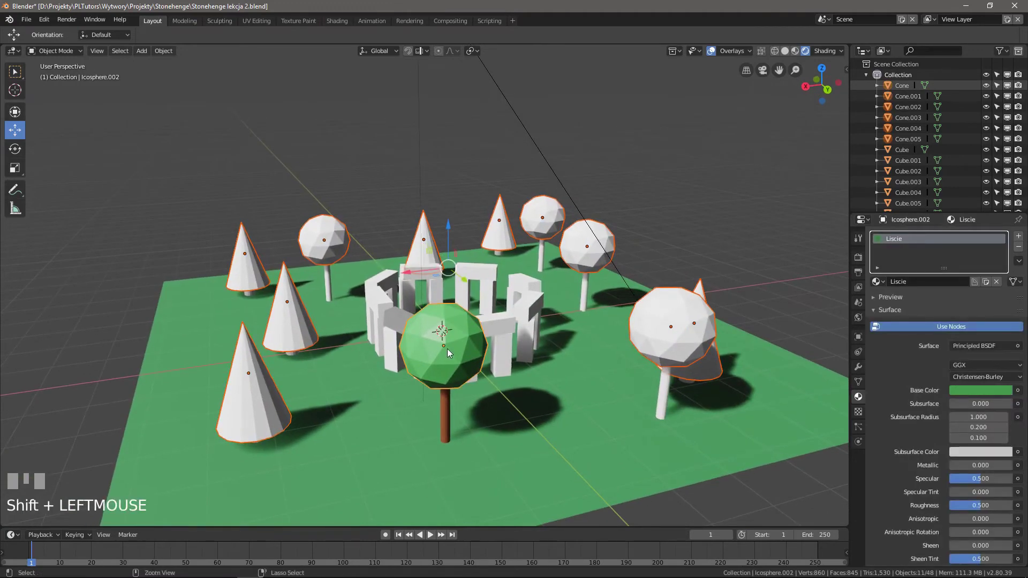
{"action": "key", "text": "ctrl+l"}
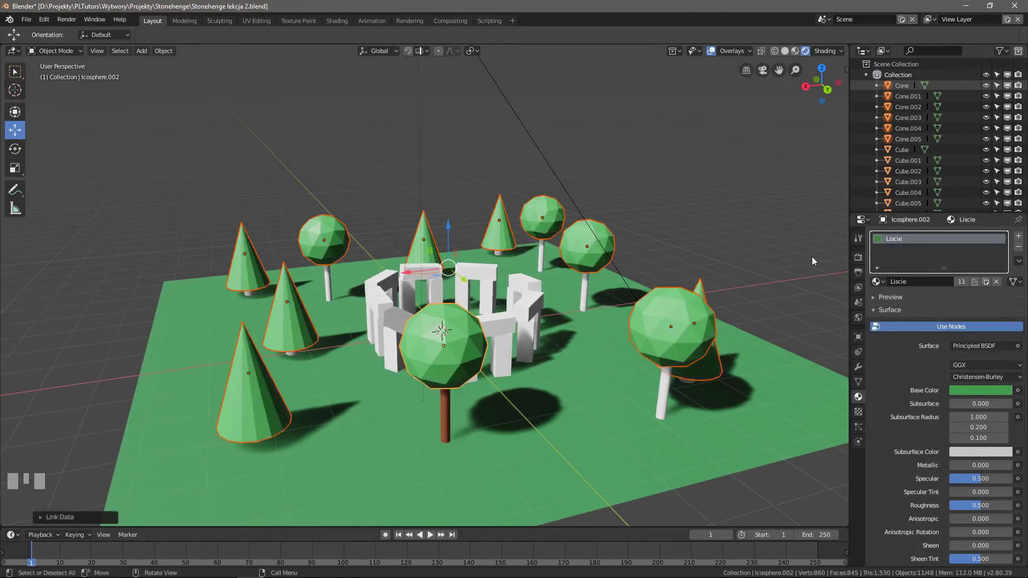
- Select a tree crown and slightly retune the Liscie foliage green
{"action": "left_click", "coordinate": [685, 328]}
{"action": "left_click", "coordinate": [605, 249]}
{"action": "left_click", "coordinate": [504, 241]}
{"action": "left_click_drag", "start_coordinate": [618, 363], "coordinate": [973, 394]}
{"action": "left_click", "coordinate": [973, 394]}
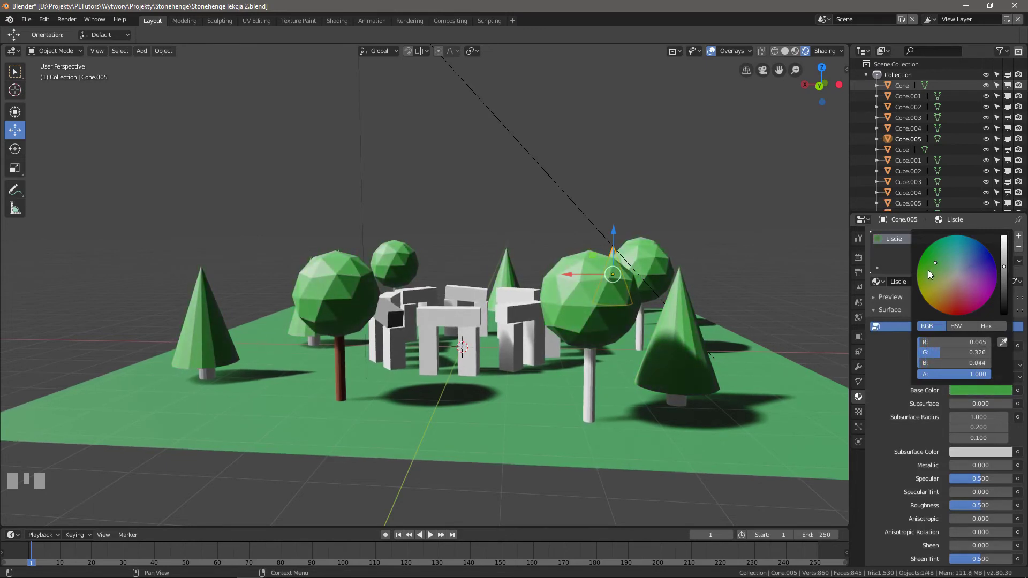
{"action": "left_click", "coordinate": [592, 376]}
{"action": "left_click_drag", "start_coordinate": [595, 374], "coordinate": [605, 358]}
{"action": "left_click", "coordinate": [606, 358]}
- Select all the white tree trunks around the scene
{"action": "left_click", "coordinate": [666, 329]}
{"action": "left_click", "coordinate": [717, 327]}
{"action": "left_click_drag", "start_coordinate": [791, 342], "coordinate": [601, 397]}
{"action": "left_click", "coordinate": [602, 398]}
{"action": "left_click_drag", "start_coordinate": [657, 383], "coordinate": [466, 372]}
{"action": "double_click", "coordinate": [466, 372]}
{"action": "left_click_drag", "start_coordinate": [774, 359], "coordinate": [796, 351]}
{"action": "left_click_drag", "start_coordinate": [770, 343], "coordinate": [438, 376]}
{"action": "left_click", "coordinate": [439, 376]}
- Link the brown Pien material from the active trunk to all selected trunks, then deselect
{"action": "left_click_drag", "start_coordinate": [640, 374], "coordinate": [645, 374]}
{"action": "left_click_drag", "start_coordinate": [707, 355], "coordinate": [509, 352]}
{"action": "left_click", "coordinate": [510, 352]}
{"action": "key", "text": "ctrl+l"}
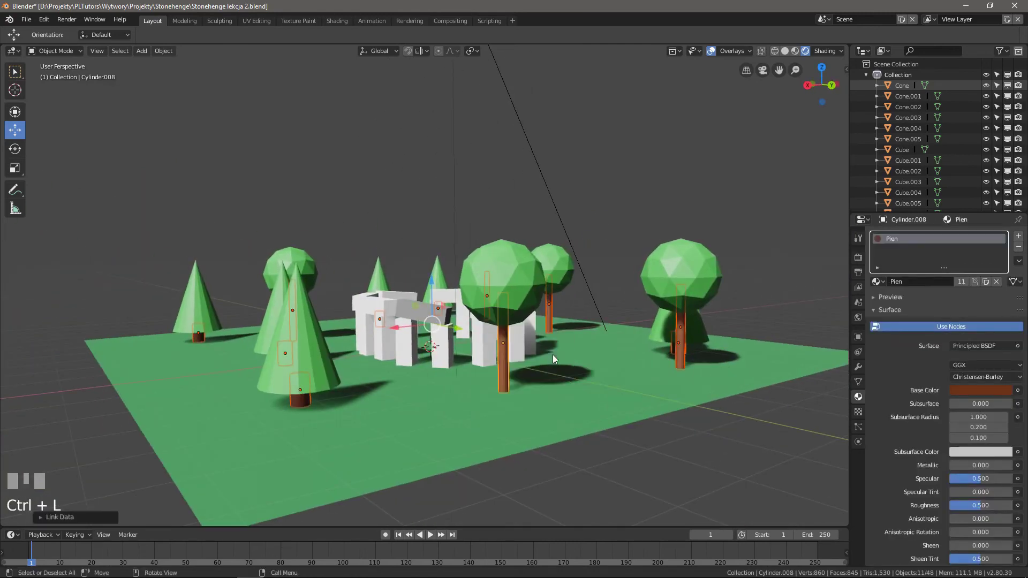
{"action": "left_click", "coordinate": [612, 287]}
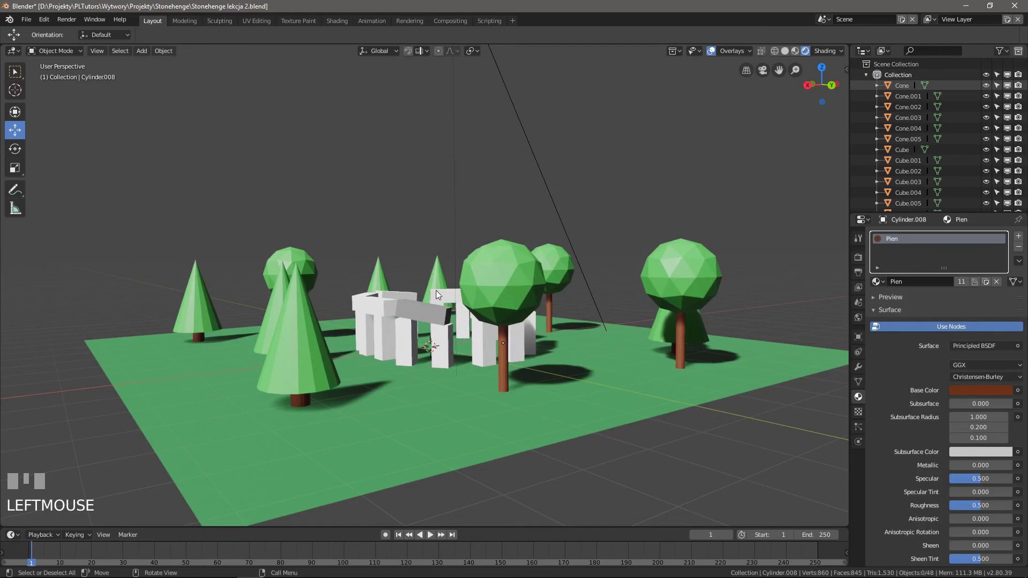